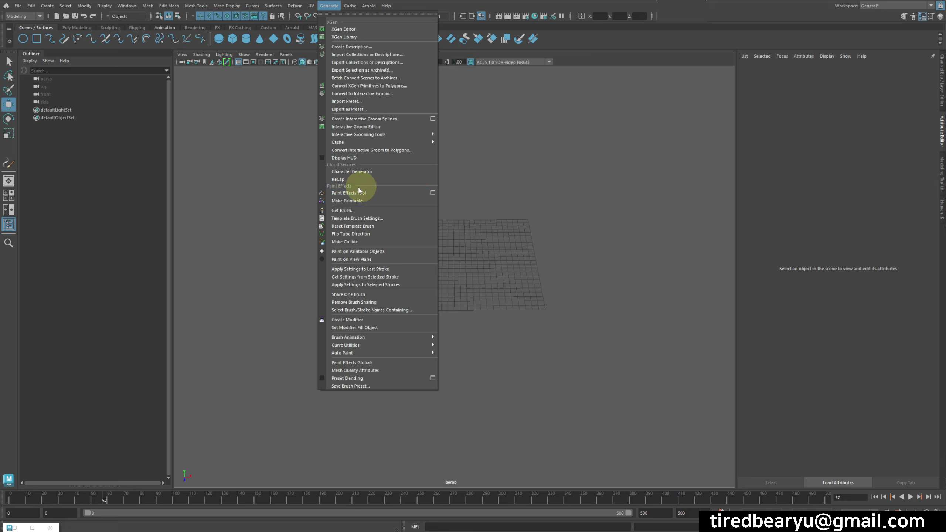
# - Create a polygon plane and scale it up into a large ground surface
pyautogui.click(678, 219)
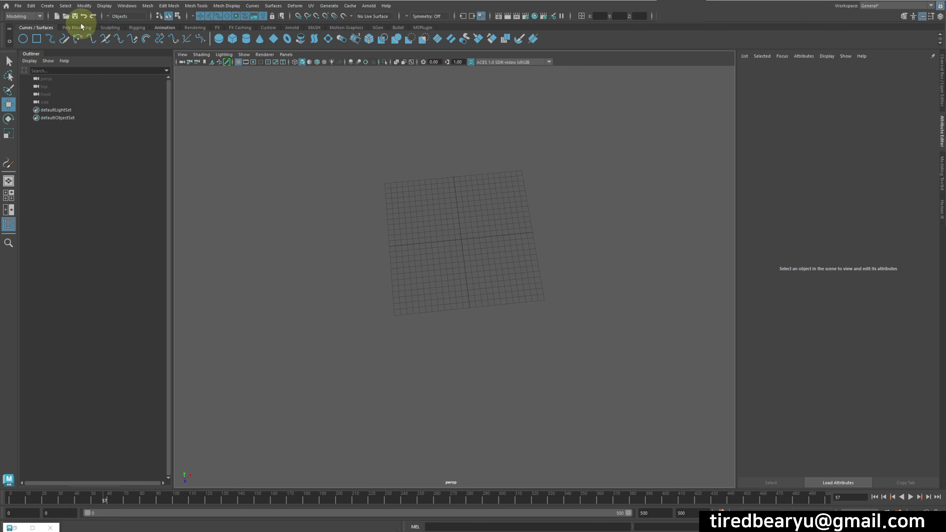
pyautogui.click(84, 29)
pyautogui.click(92, 40)
pyautogui.click(413, 239)
pyautogui.press('r')
pyautogui.middleClick(404, 238)
pyautogui.click(523, 238)
# - Switch the plane into Vertex mode via the right-click marking menu
pyautogui.rightClick(487, 223)
pyautogui.click(488, 222)
pyautogui.rightClick(584, 238)
pyautogui.click(558, 230)
pyautogui.rightClick(556, 215)
pyautogui.click(557, 215)
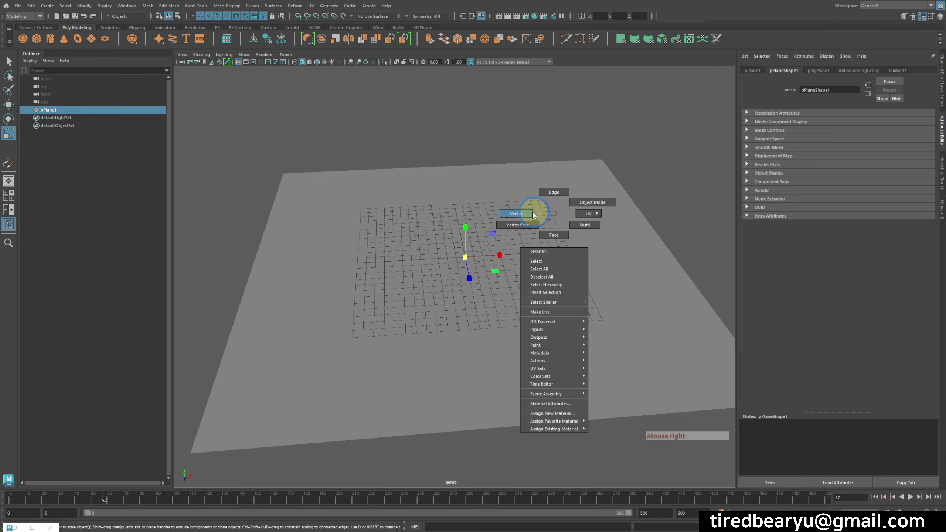
pyautogui.rightClick(405, 206)
pyautogui.click(381, 249)
# - Select groups of vertices with soft selection and pull them up with the Move tool
pyautogui.press('w')
pyautogui.press('b')
pyautogui.middleClick(308, 224)
pyautogui.click(329, 191)
pyautogui.click(527, 283)
pyautogui.click(556, 277)
pyautogui.click(558, 235)
pyautogui.click(548, 198)
# - Undo one move and keep raising vertices into uneven, hilly terrain
pyautogui.press('z')
pyautogui.click(580, 219)
pyautogui.doubleClick(558, 189)
pyautogui.click(370, 324)
pyautogui.click(440, 375)
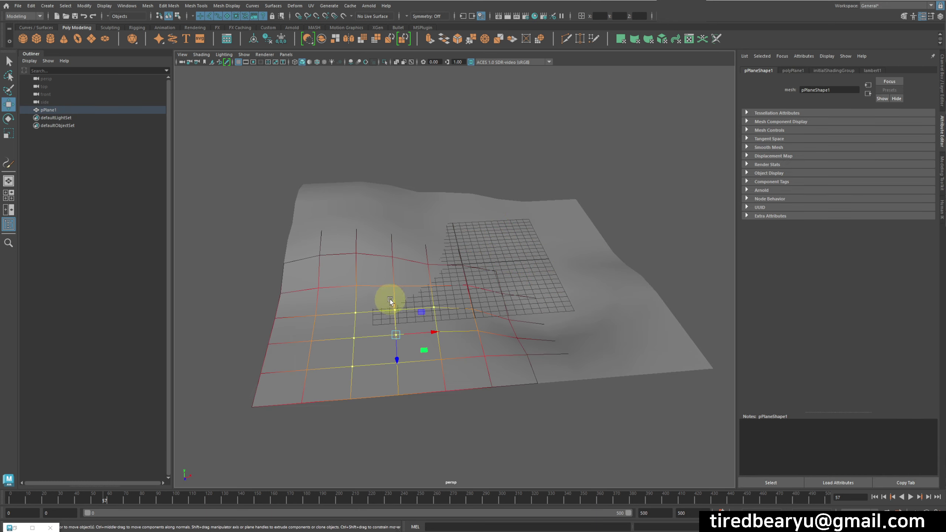
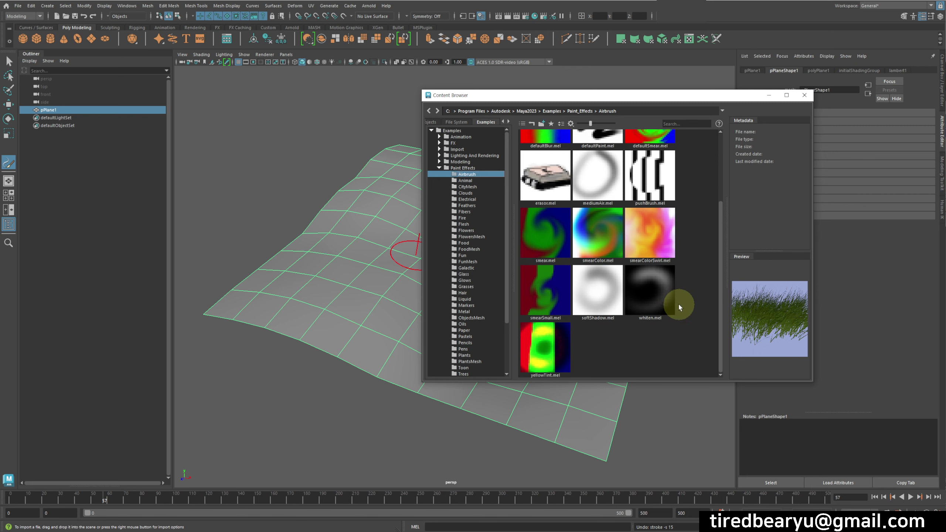
# - Show the Animal example brushes in the Paint Effects Content Browser
pyautogui.click(478, 182)
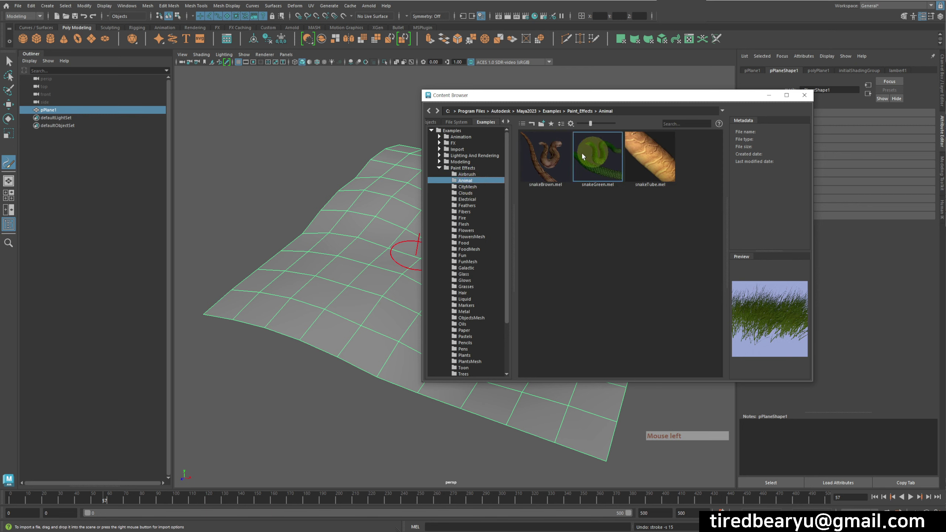
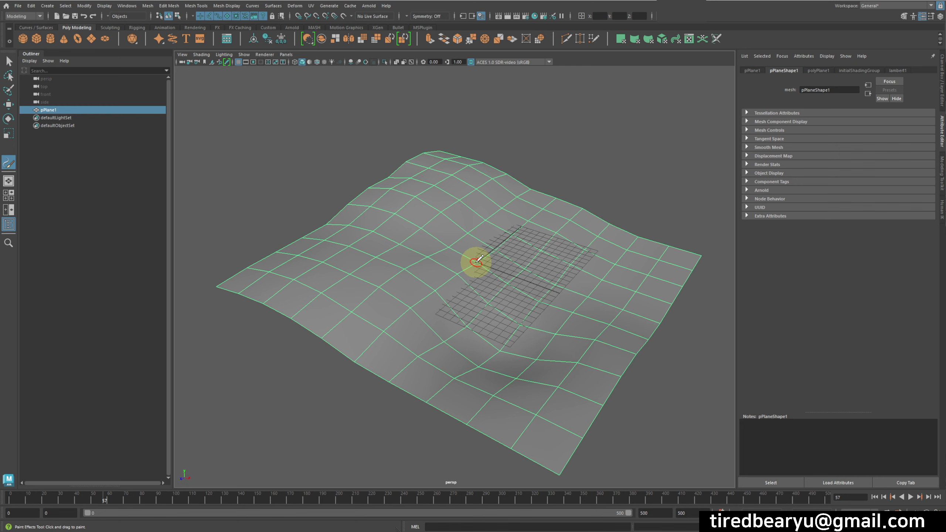
# - Adjust the Paint Effects brush size with the B hotkey before painting grass
pyautogui.press('b')
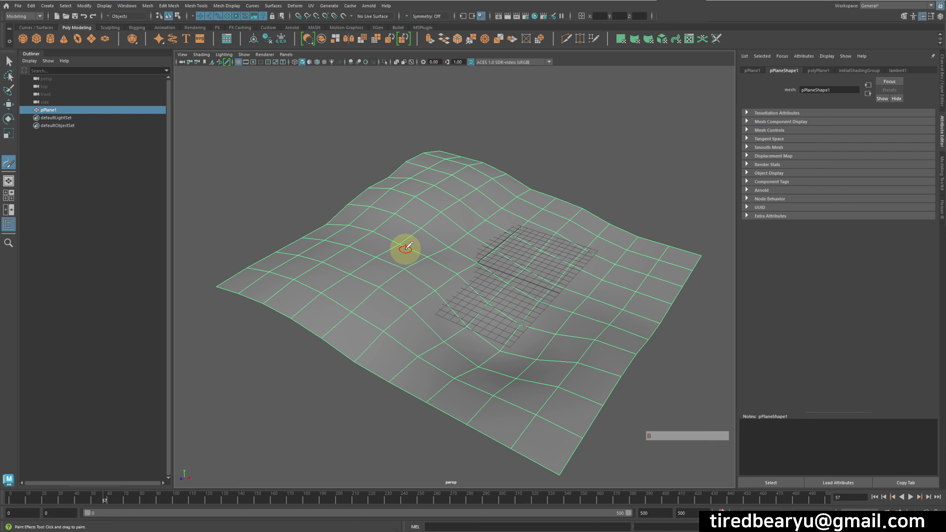
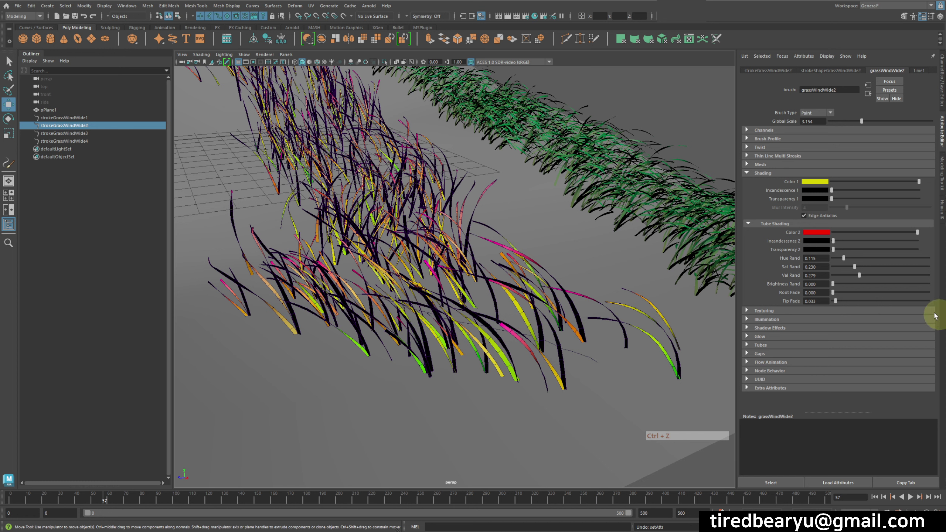
# - Try Tube Tip Fade at 1 on the second grass brush, then undo it
pyautogui.click(916, 298)
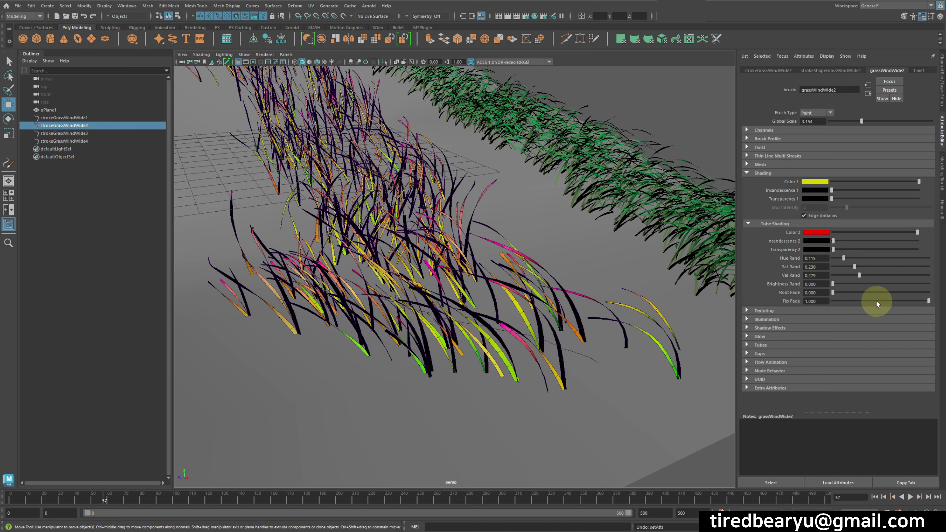
pyautogui.press('ctrl+z')
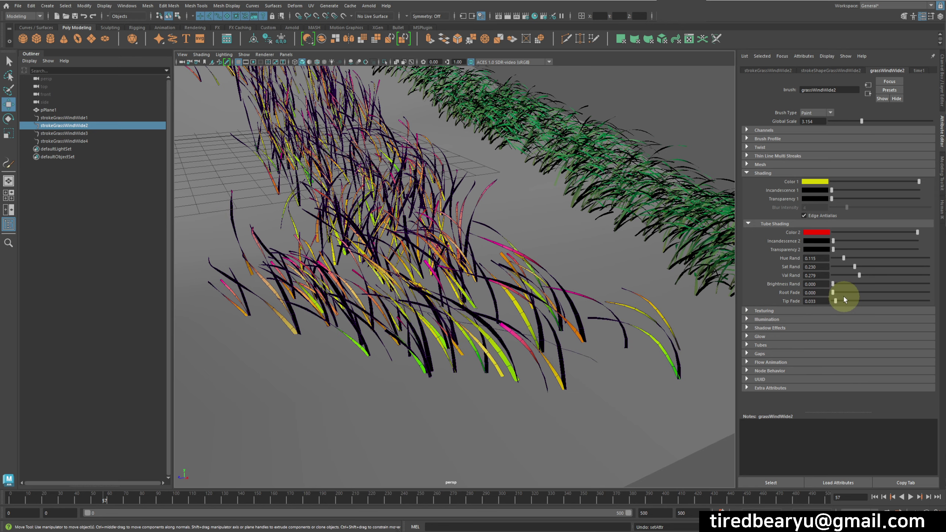
# - Frame the whole terrain and select strokeGrassWindWide1 to show its brush shading
pyautogui.middleClick(524, 316)
pyautogui.rightClick(503, 293)
pyautogui.middleClick(468, 312)
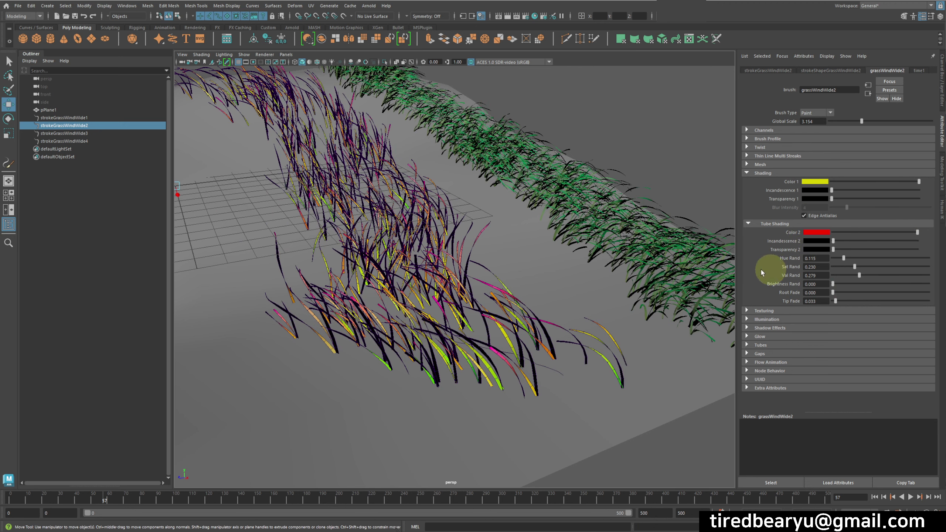
pyautogui.rightClick(610, 266)
pyautogui.click(580, 185)
pyautogui.click(483, 312)
pyautogui.click(489, 272)
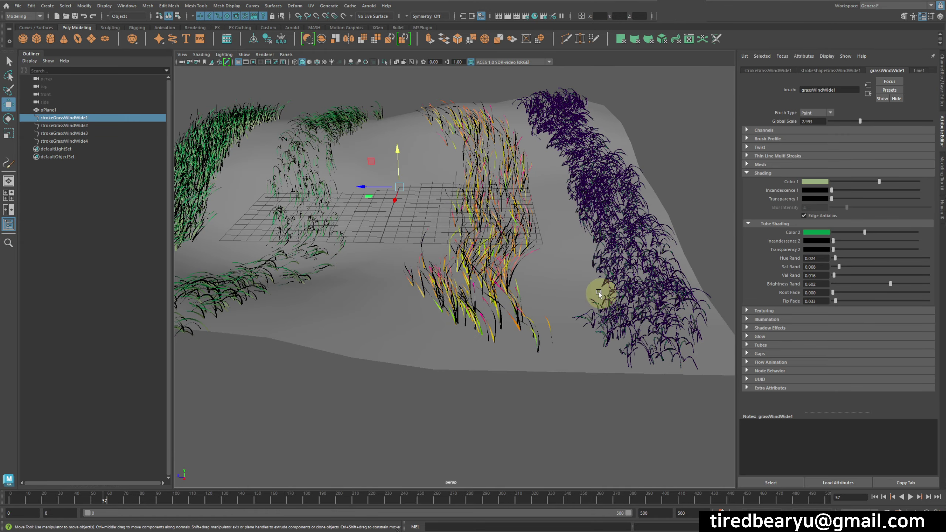
# - Select strokeGrassWindWide2, show its strokeShape attributes and bring up the Paint Effects Generate commands
pyautogui.click(510, 259)
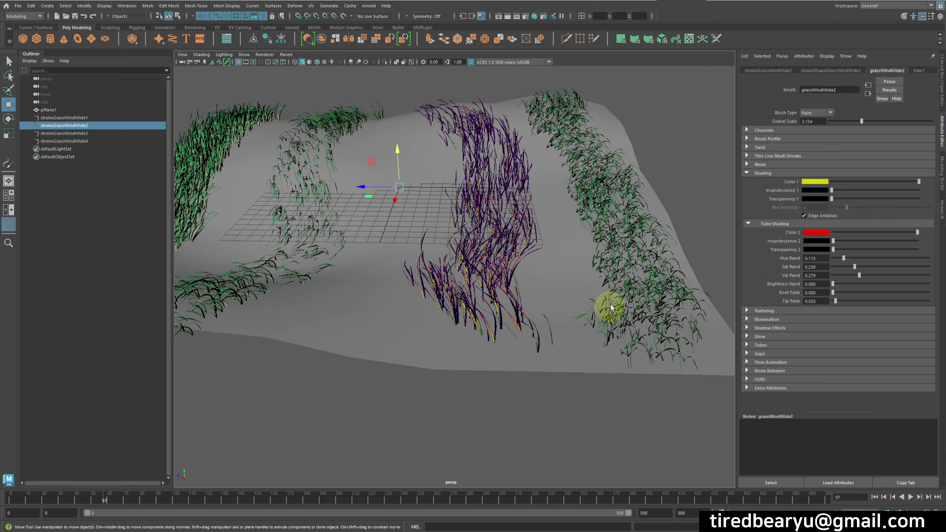
pyautogui.click(485, 252)
pyautogui.click(534, 353)
pyautogui.click(420, 122)
pyautogui.click(445, 112)
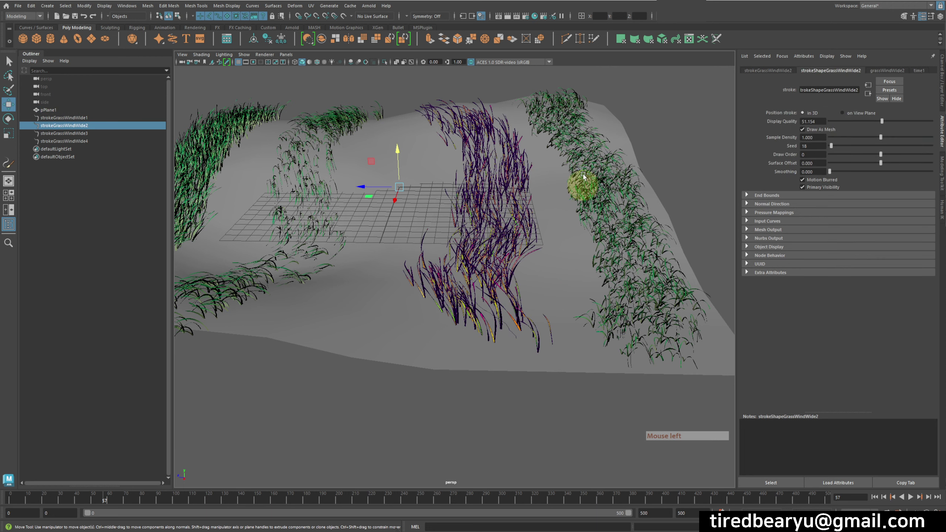
pyautogui.click(533, 213)
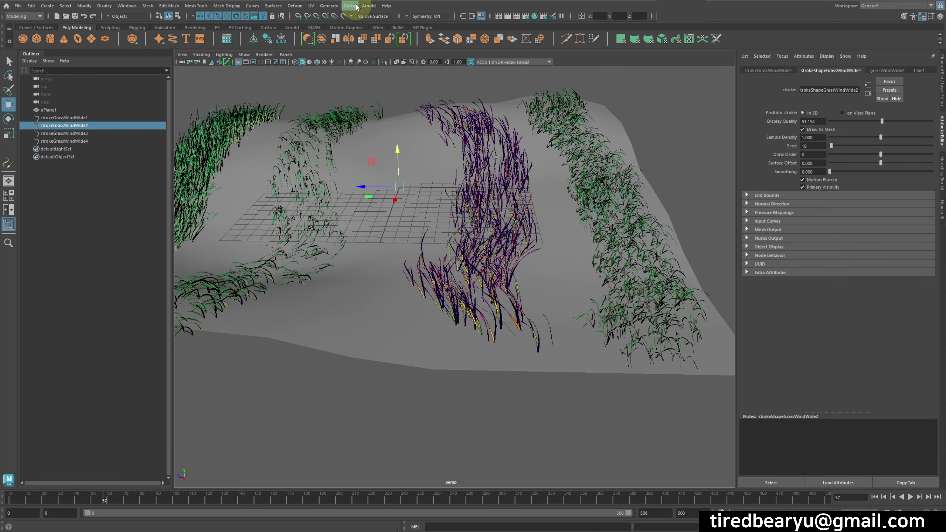
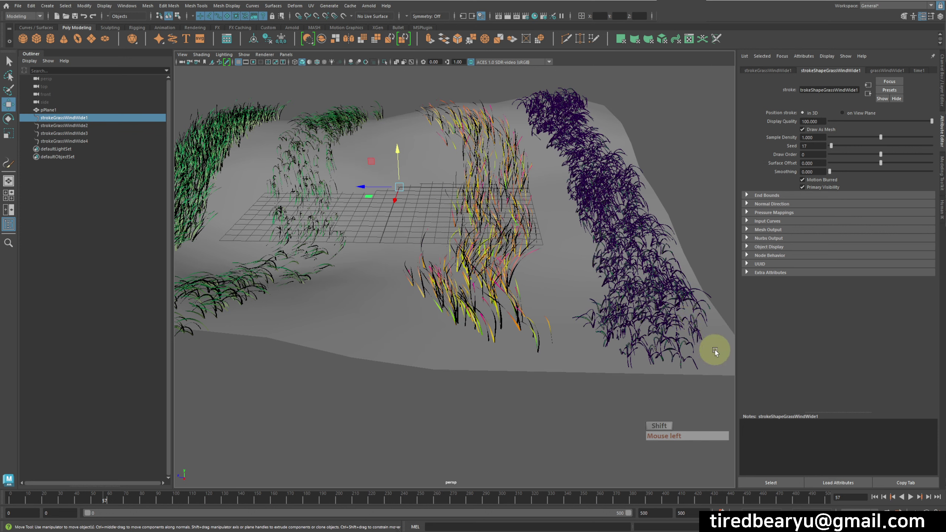
# - Select strokeGrassWindWide1, 3 and 4 together and bring up the viewport Show menu
pyautogui.click(738, 363)
pyautogui.click(223, 250)
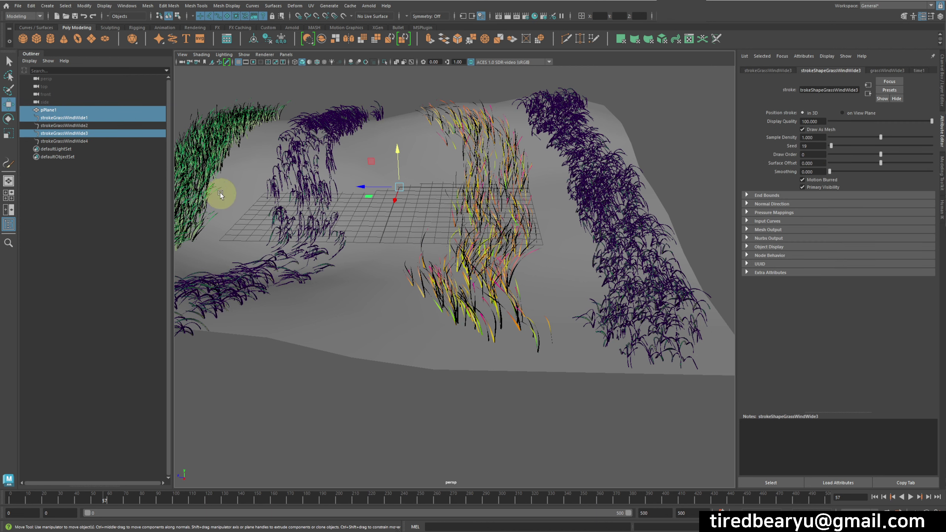
pyautogui.click(86, 146)
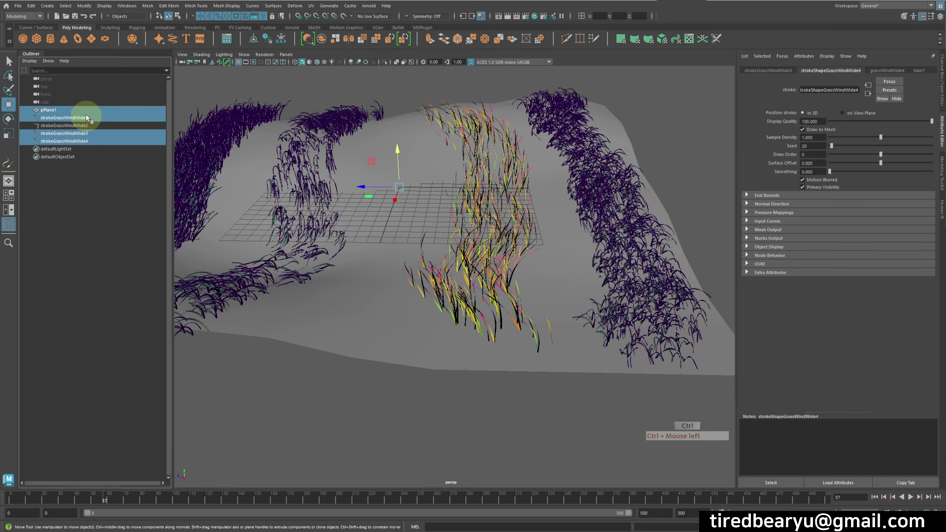
pyautogui.click(91, 115)
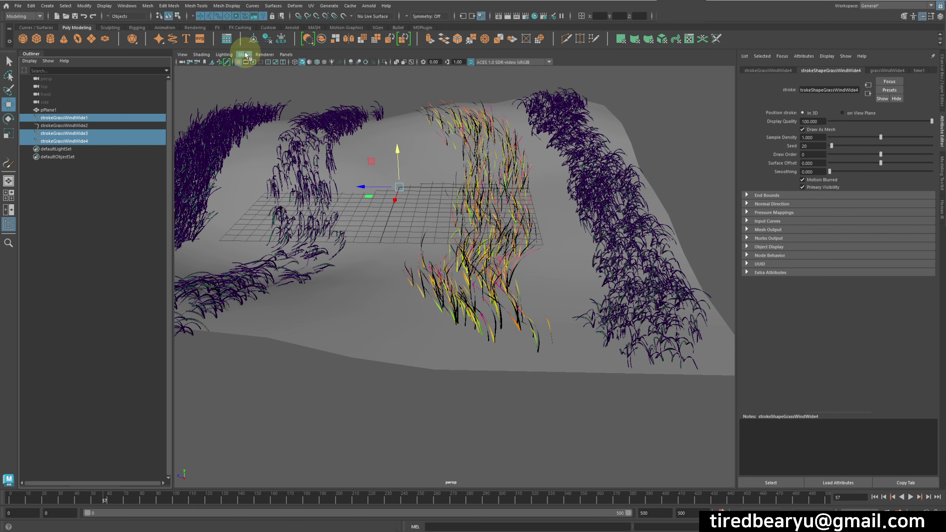
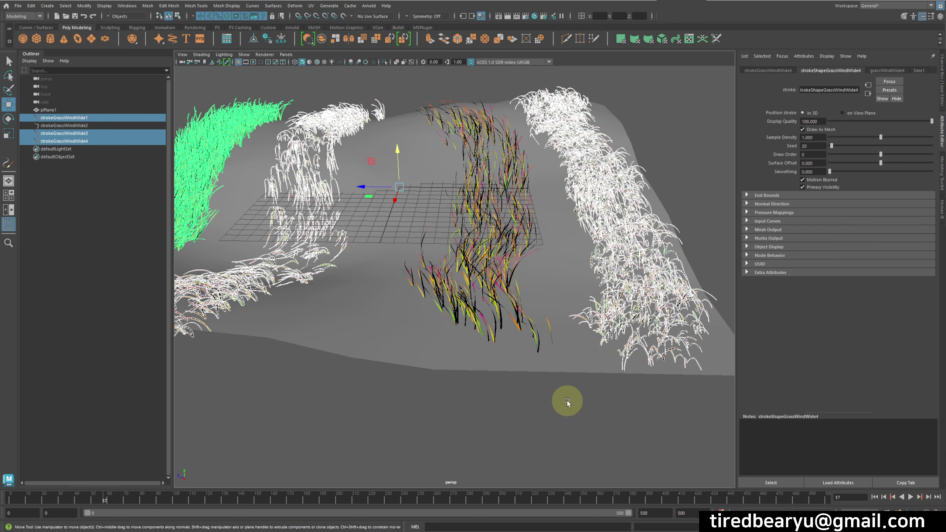
# - Clear the selection so all four grass rows show their shared windblown look
pyautogui.click(566, 410)
pyautogui.rightClick(510, 368)
pyautogui.click(502, 374)
pyautogui.rightClick(474, 353)
pyautogui.rightClick(273, 264)
pyautogui.click(273, 264)
pyautogui.rightClick(420, 280)
pyautogui.rightClick(405, 269)
# - Orbit and pan to look down over the whole terrain with its four grass rows
pyautogui.click(606, 279)
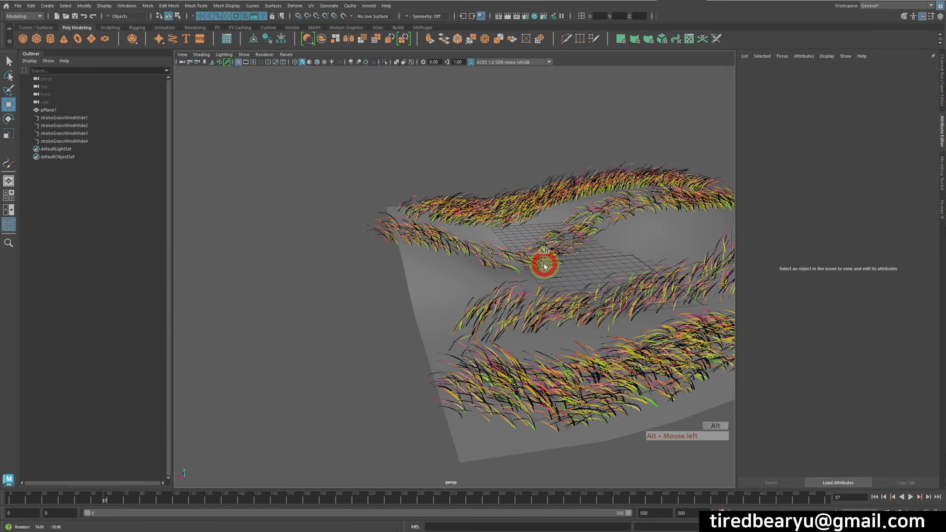
pyautogui.click(450, 174)
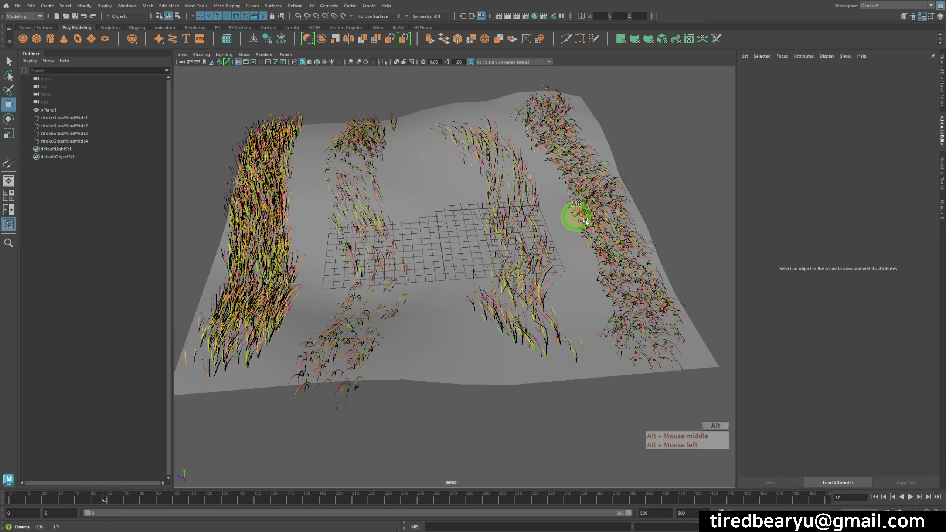
pyautogui.middleClick(587, 234)
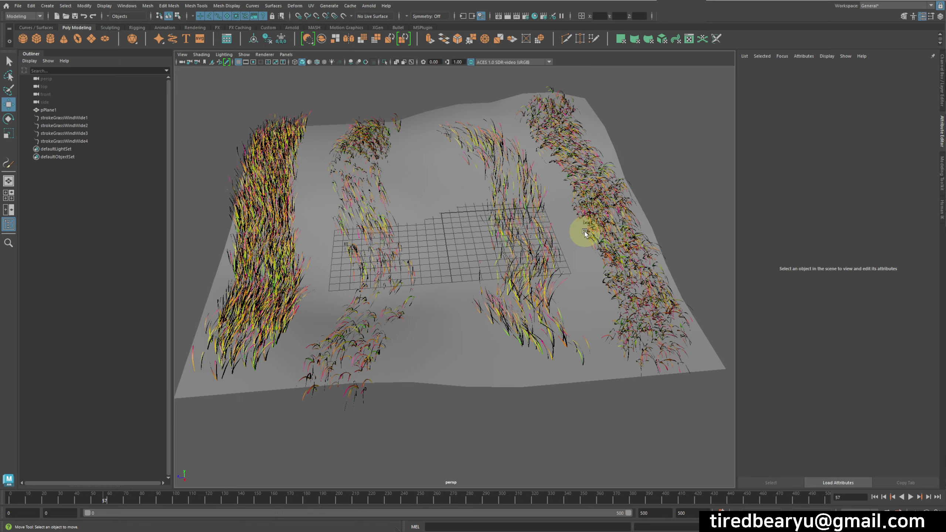
pyautogui.middleClick(516, 269)
pyautogui.click(471, 274)
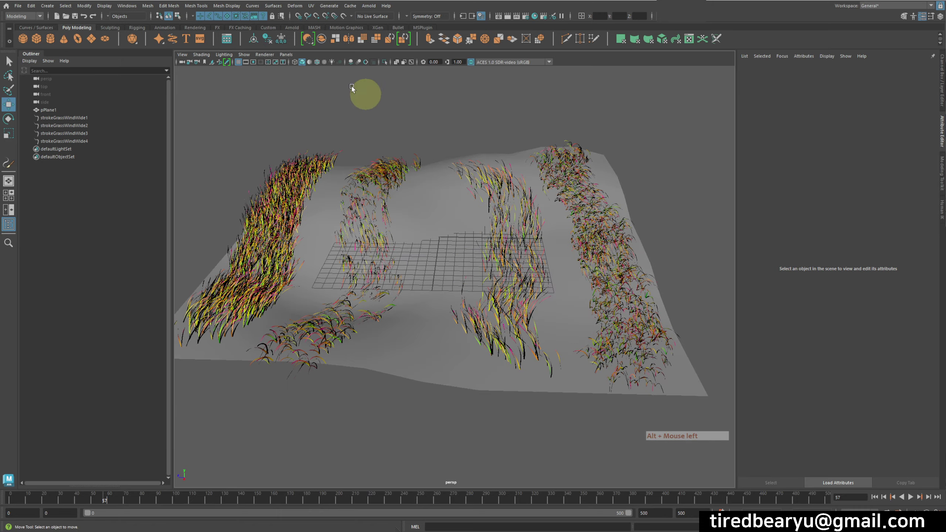
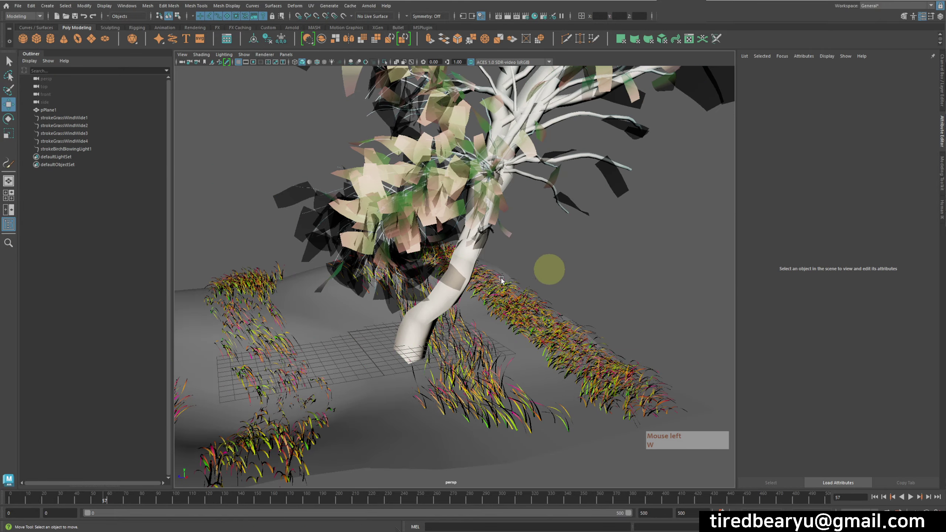
# - Select strokeBirchBlowingLight1 and show its brush settings in the Attribute Editor
pyautogui.click(462, 170)
pyautogui.click(583, 234)
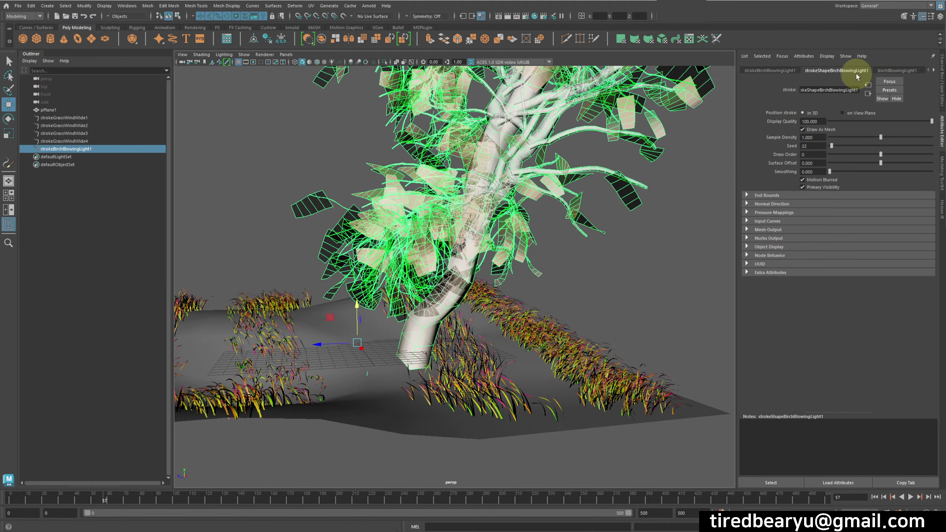
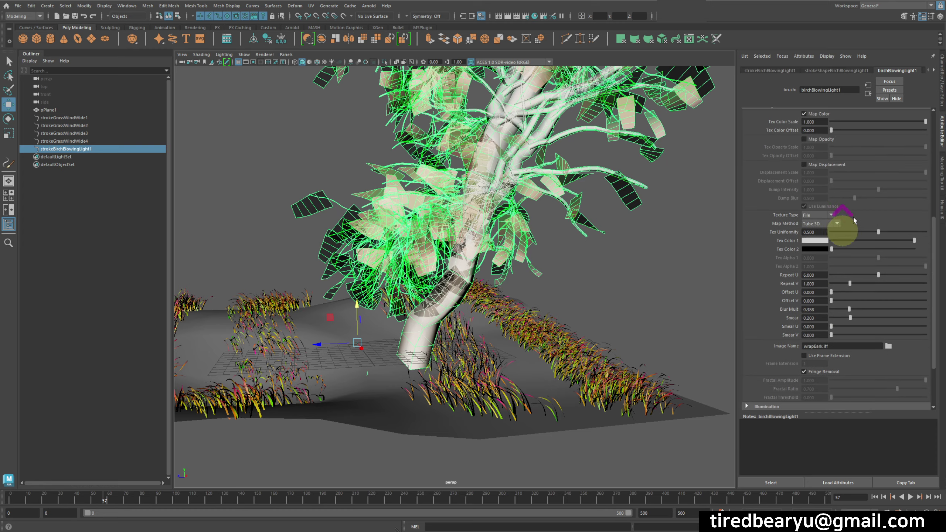
# - Orbit, pan and zoom around the birch tree to inspect its bark and canopy
pyautogui.click(539, 221)
pyautogui.click(591, 228)
pyautogui.click(416, 297)
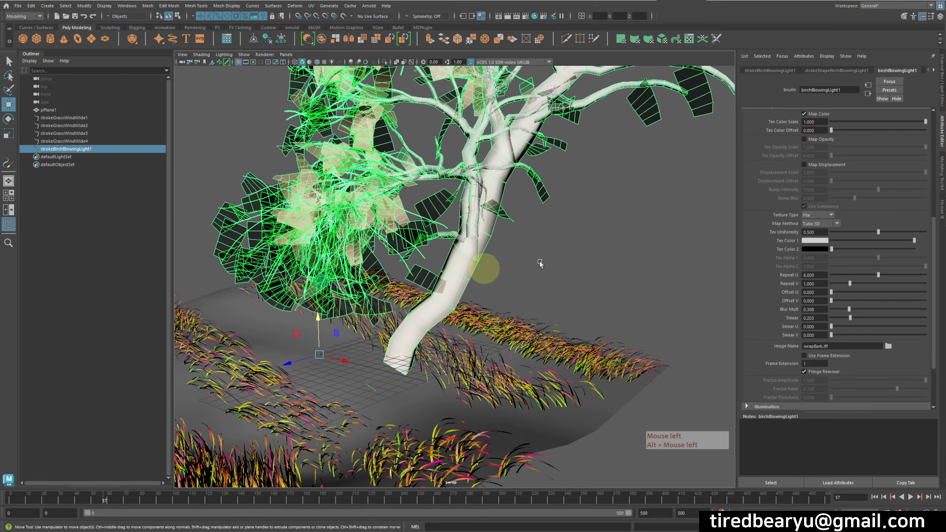
pyautogui.click(628, 240)
pyautogui.middleClick(524, 333)
pyautogui.middleClick(600, 276)
pyautogui.rightClick(604, 266)
pyautogui.click(578, 251)
pyautogui.rightClick(578, 252)
pyautogui.middleClick(578, 251)
pyautogui.middleClick(549, 299)
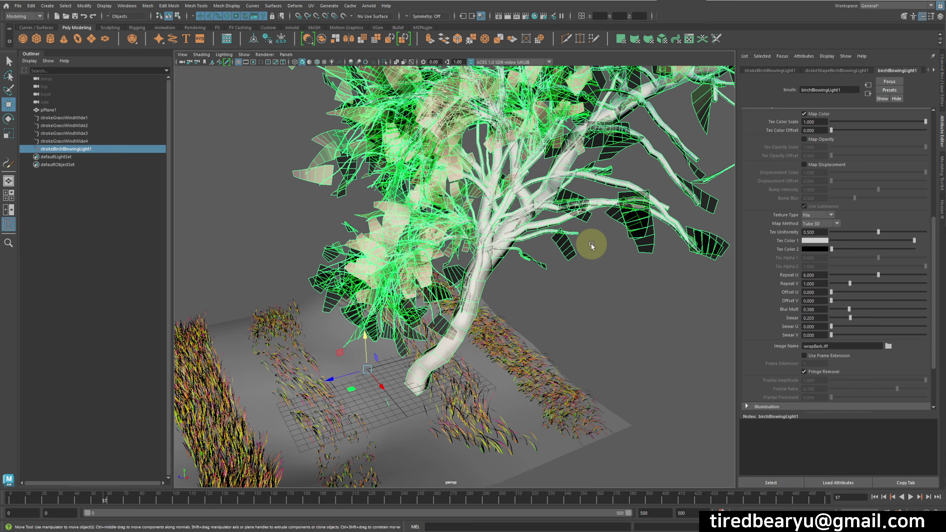
# - Pull back to see the whole tree and deselect the birch stroke
pyautogui.click(583, 262)
pyautogui.rightClick(522, 242)
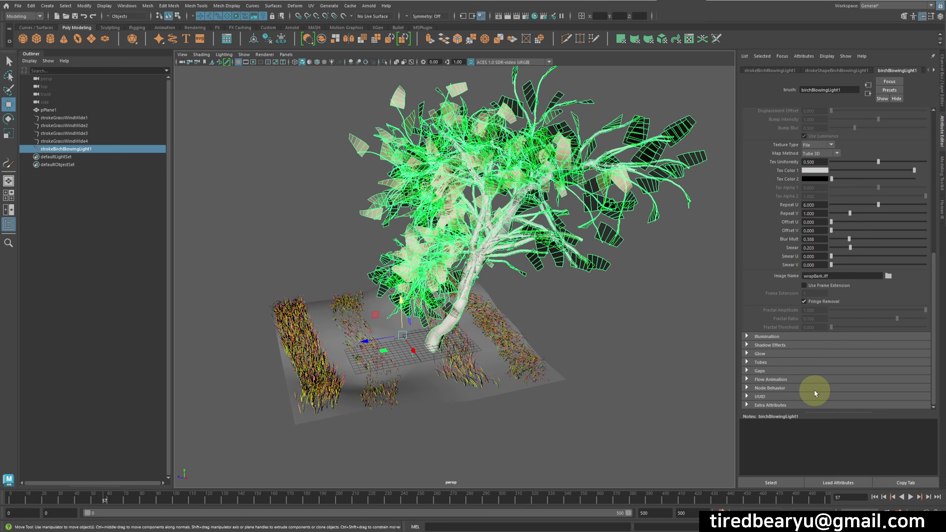
pyautogui.click(601, 339)
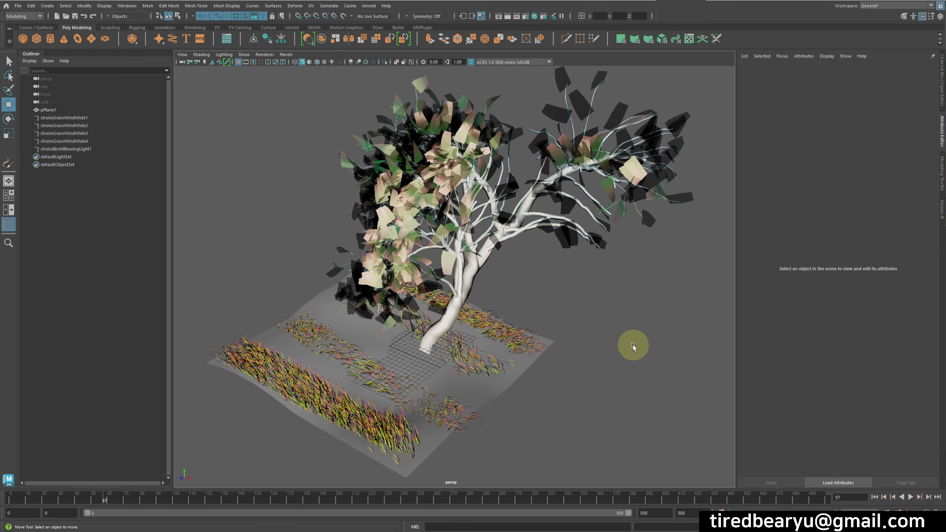